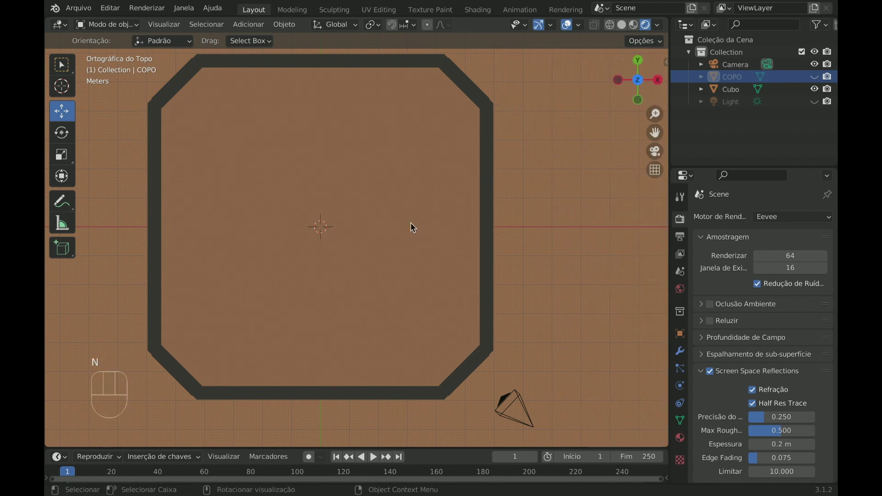
Add a cylinder mesh and move it up along Z so it rests on the tabletop.
key(shift+a)
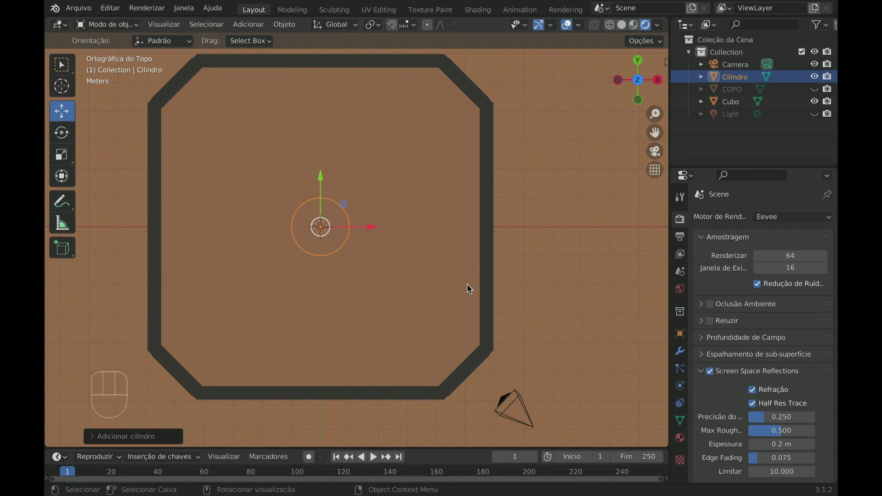
key(KP_1)
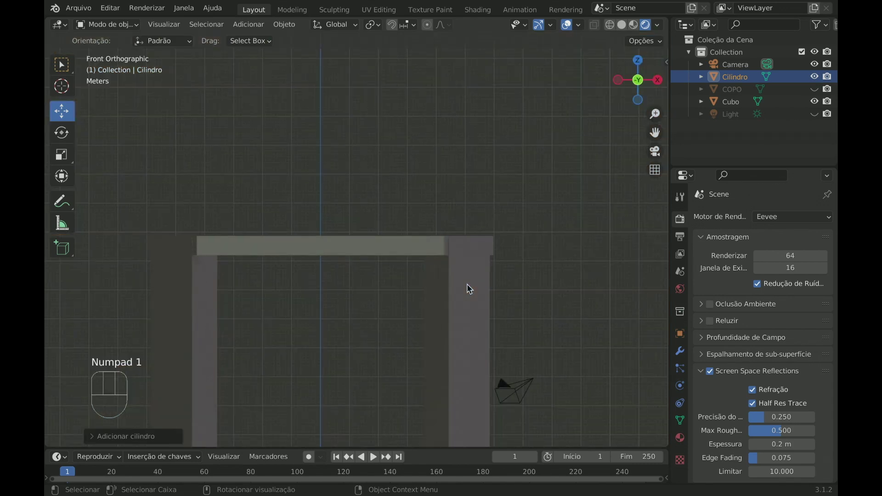
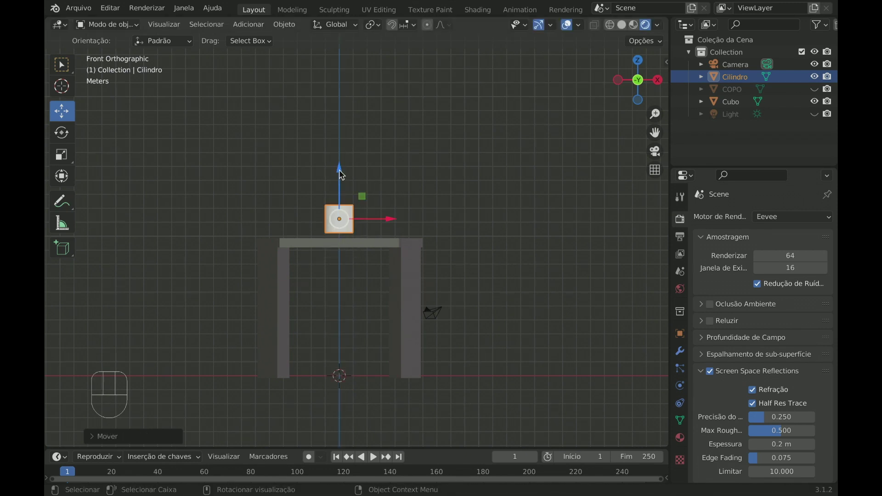
drag(343, 169, 344, 166)
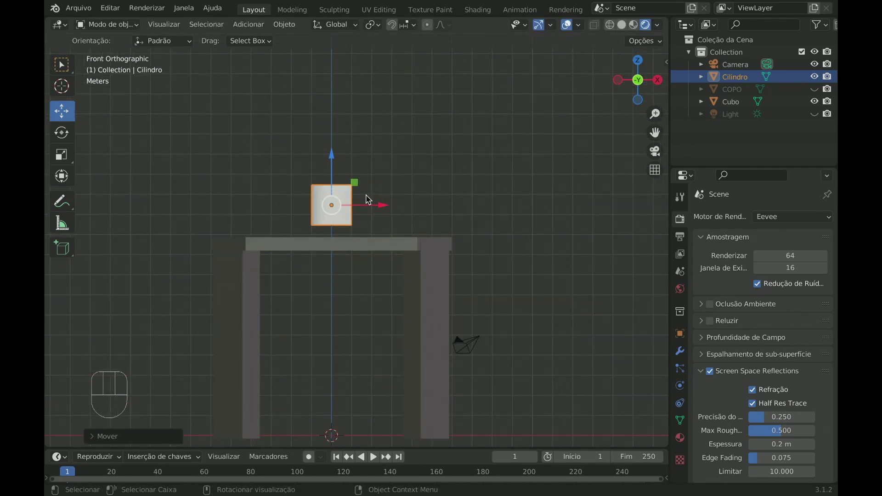
Switch to local view so only the cylinder is shown, orbiting to check it.
key(KP_Decimal)
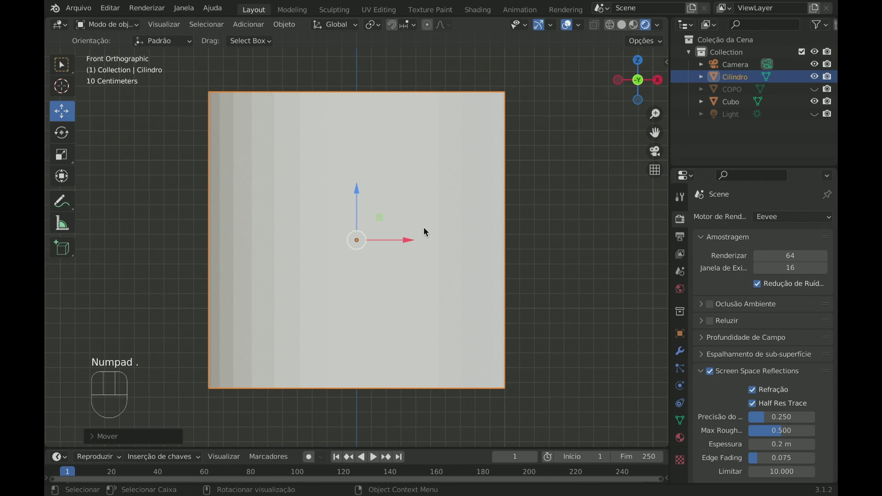
drag(426, 223, 421, 216)
key(KP_1)
key(/)
drag(413, 224, 416, 242)
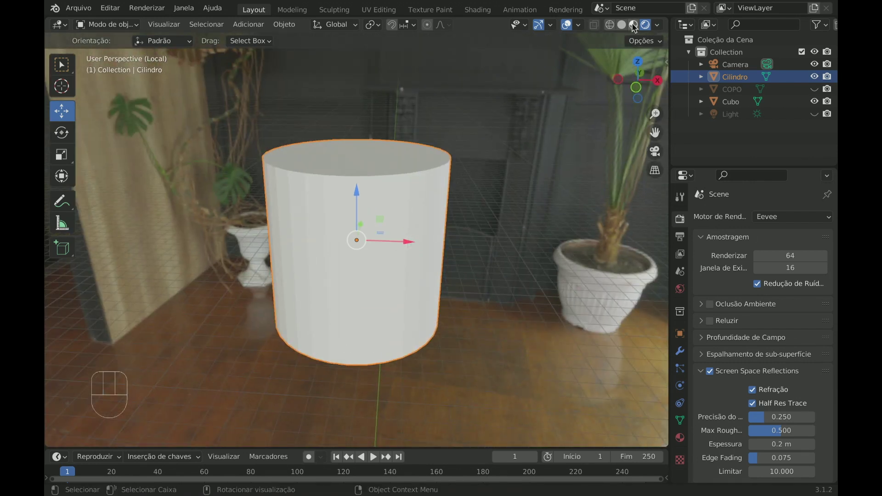
Set viewport shading to Solid and view the cylinder in front orthographic.
click(623, 25)
drag(413, 209, 397, 215)
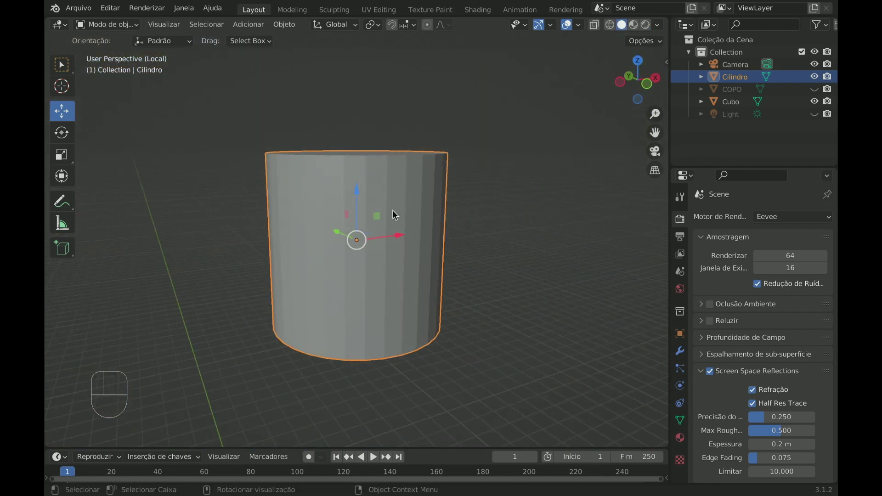
key(KP_1)
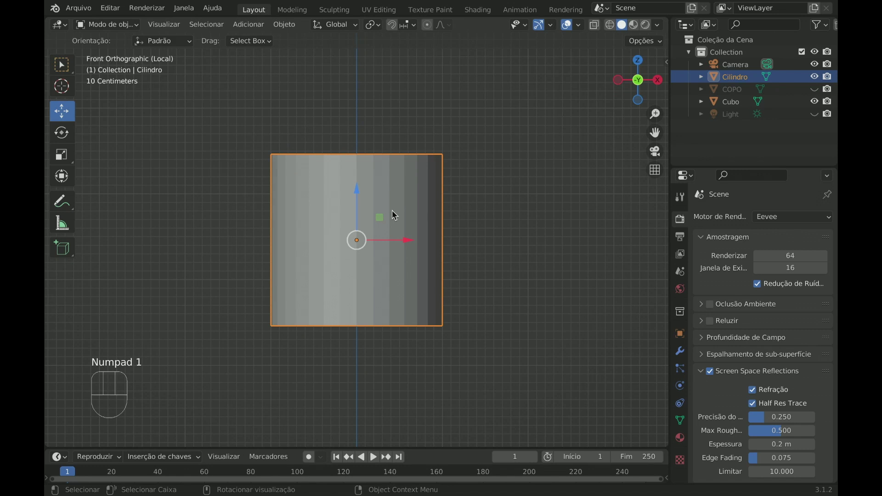
In Edit Mode with vertex select, scale the bottom ring inward twice to taper the base.
key(Tab)
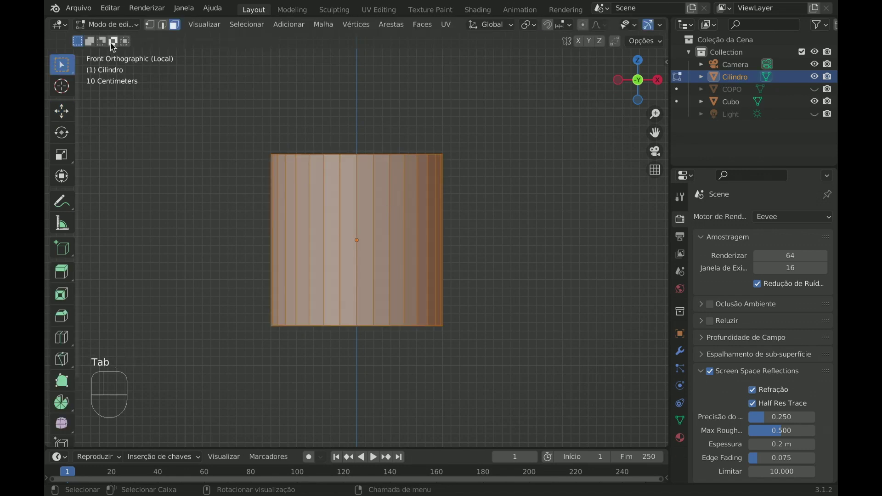
click(152, 28)
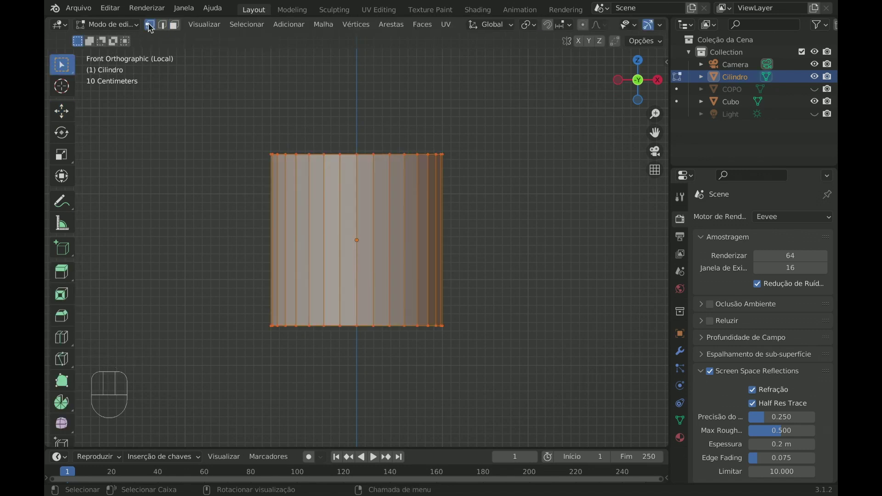
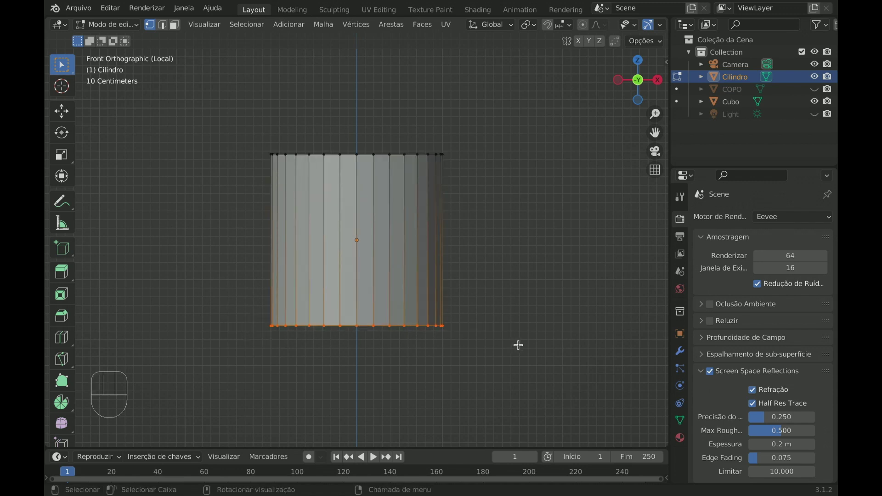
key(s)
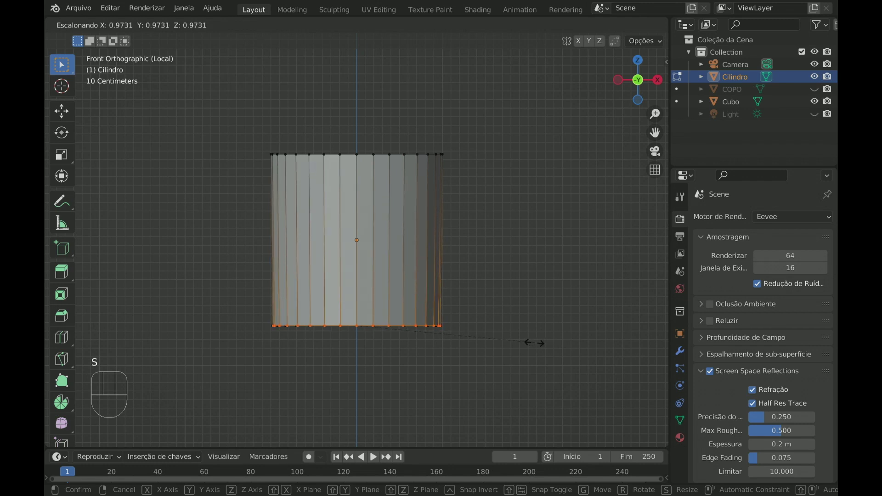
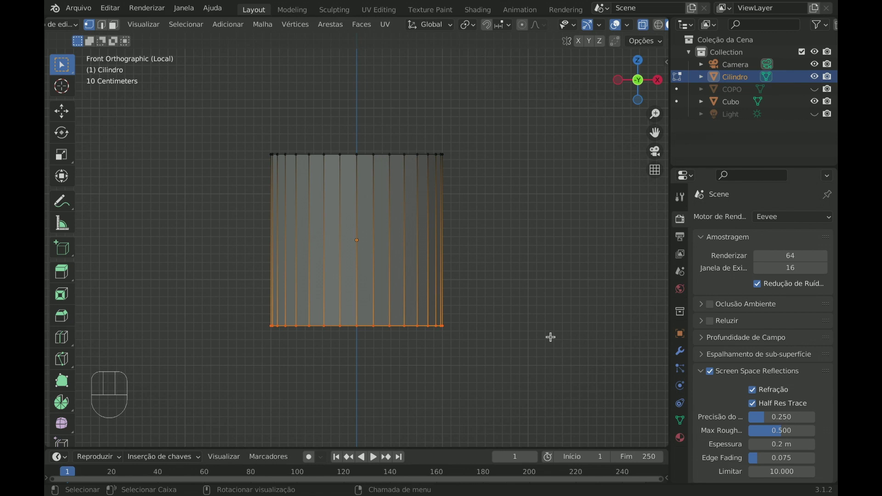
key(s)
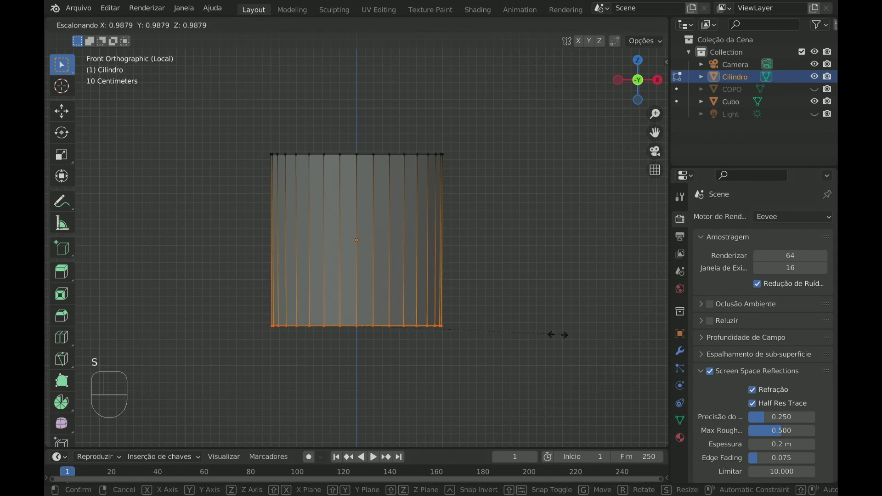
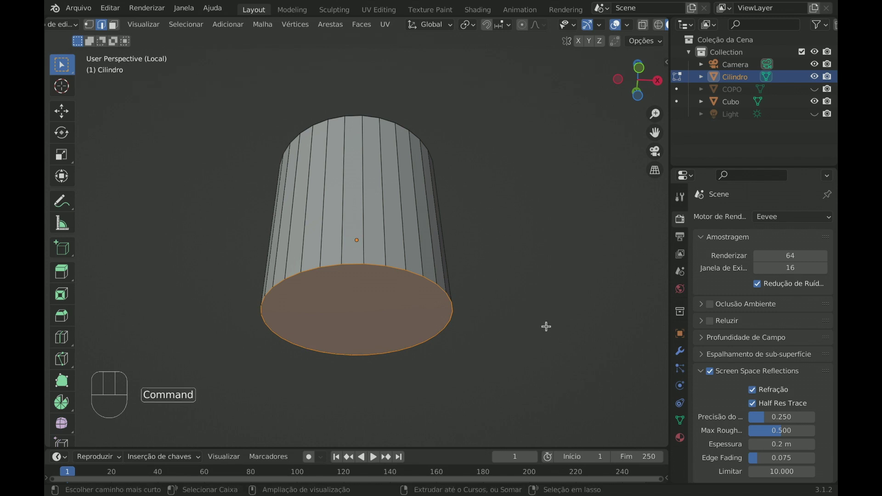
Inset the cup's bottom face to form a thin rim, then check it from the front.
key(super+b)
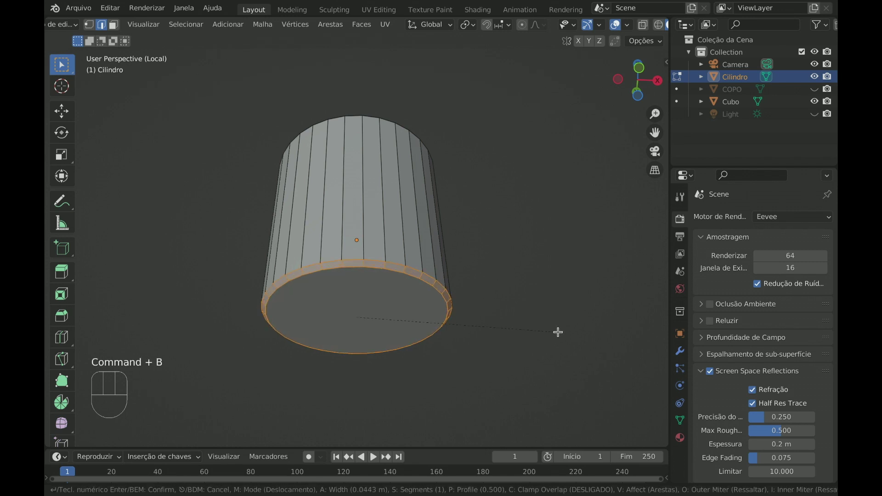
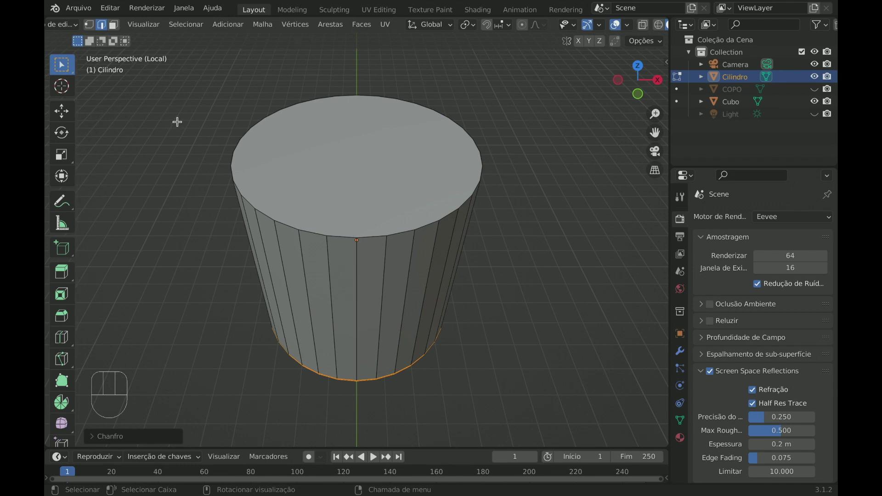
key(KP_1)
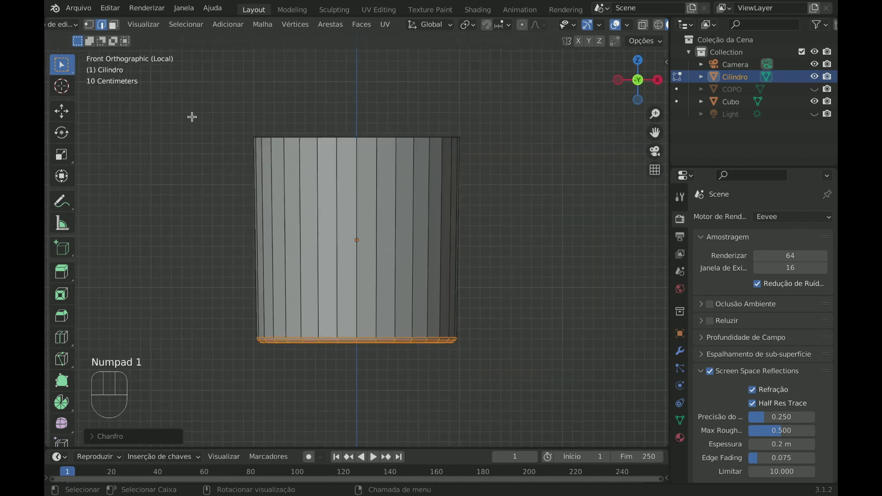
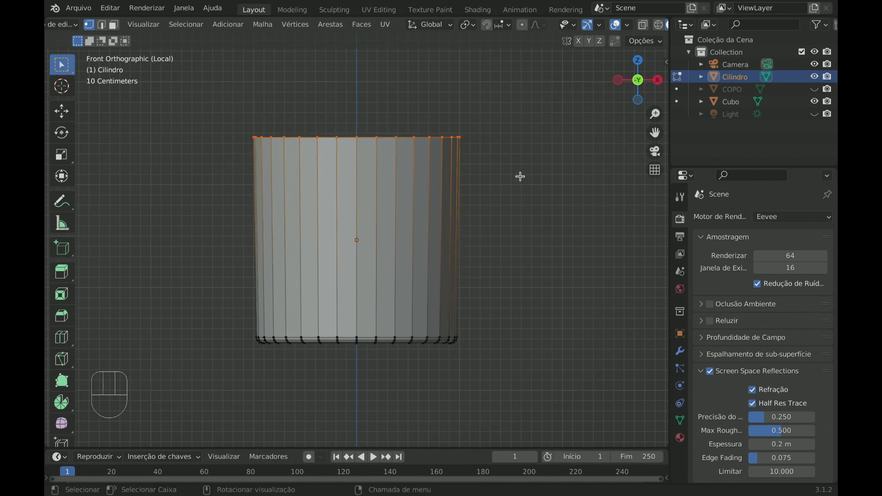
Scale the top vertex ring outward to flare the rim and return to Object Mode.
key(s)
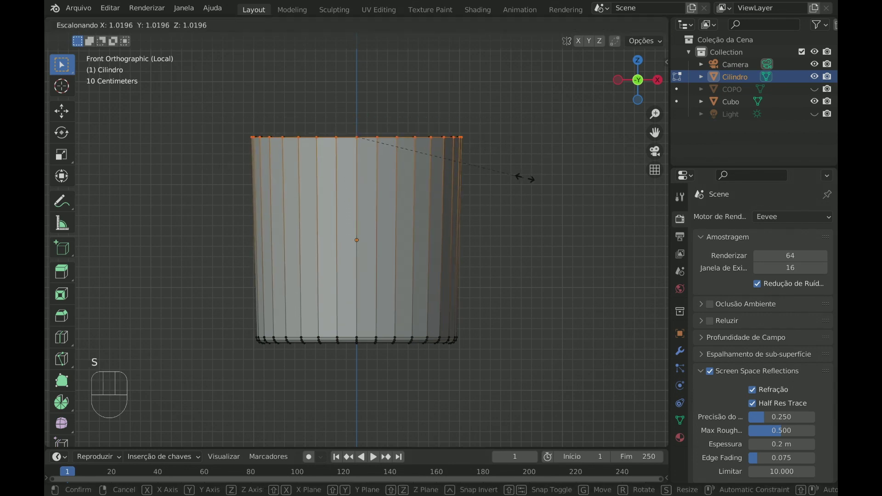
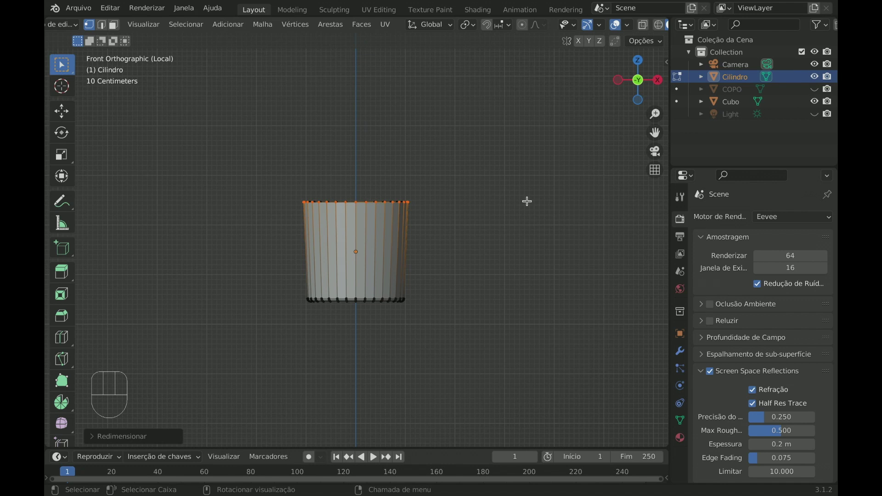
key(Tab)
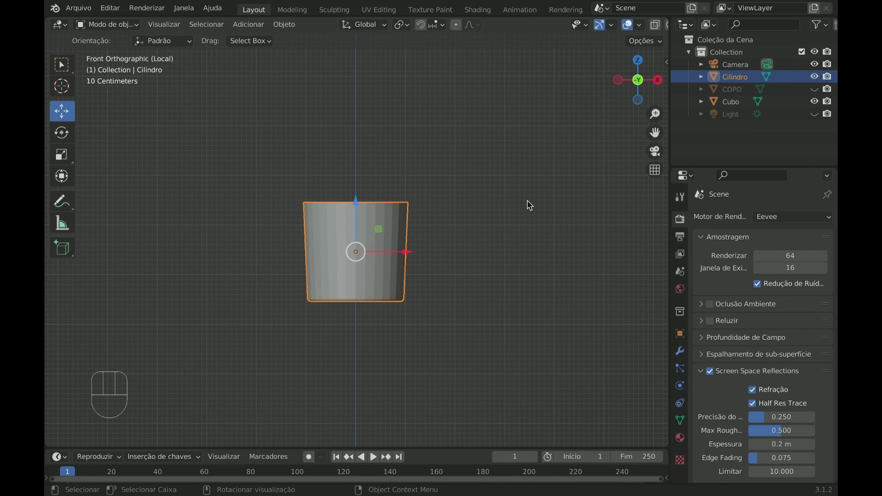
Scale the cup along Z to make it taller, then re-enter Edit Mode.
key(s)
key(z)
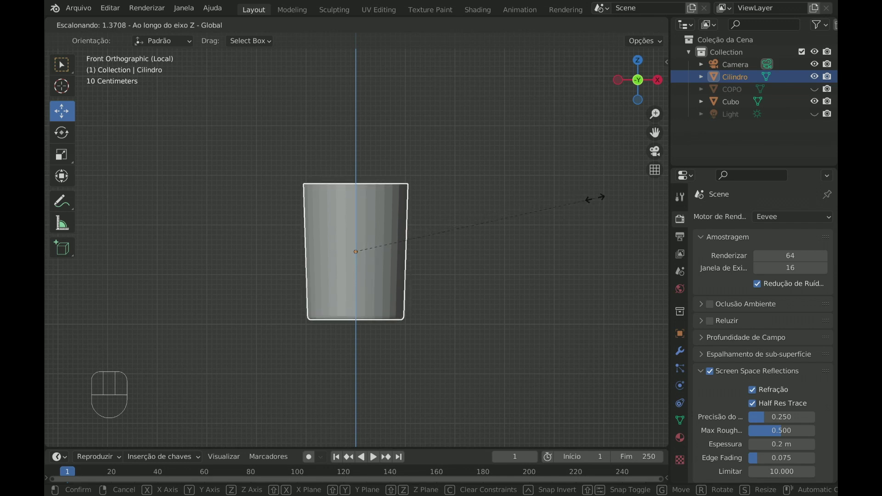
click(596, 200)
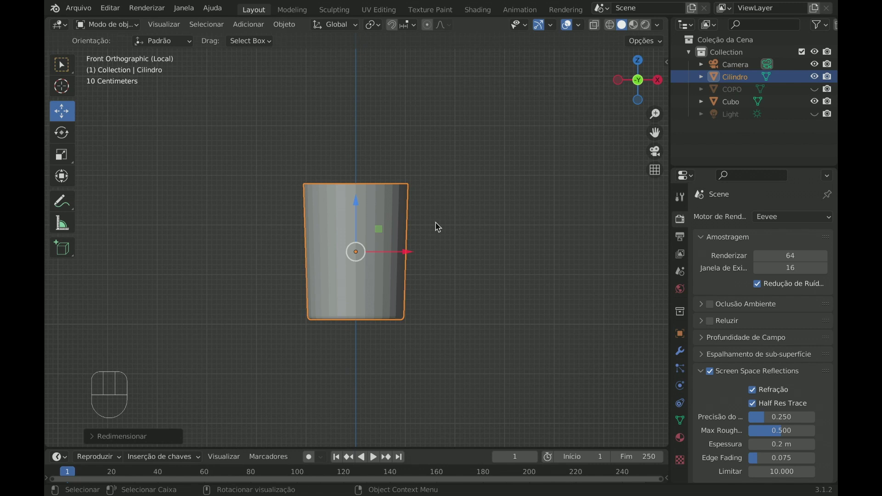
key(Tab)
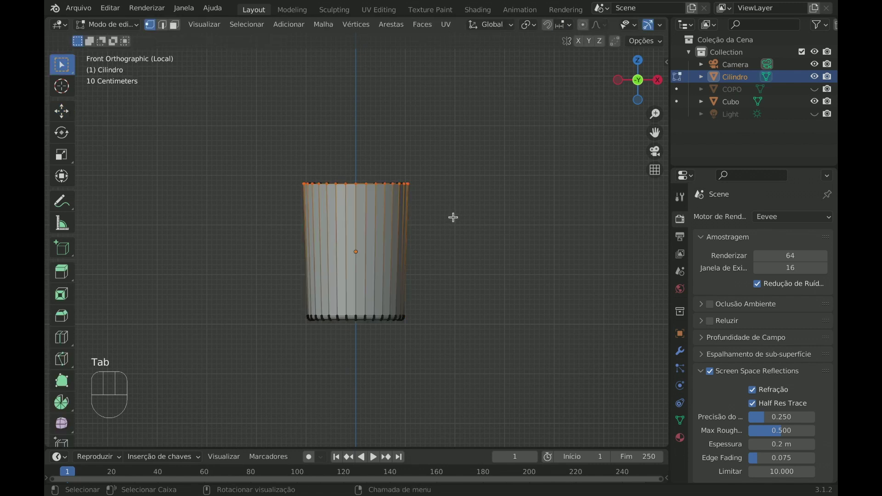
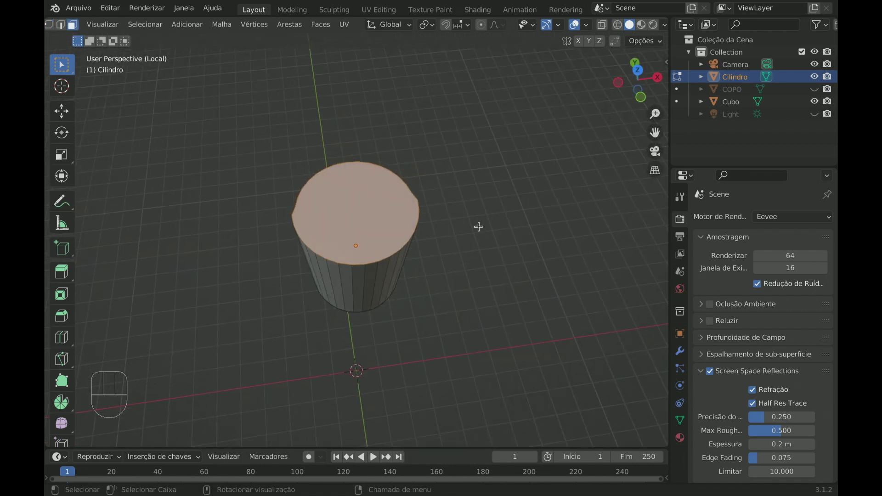
Undo seven edits back to the straight-sided cylinder and return to Object Mode.
key(super+z)
key(super+z)
key(super+z)
key(super+z)
key(super+z)
key(super+z)
key(super+z)
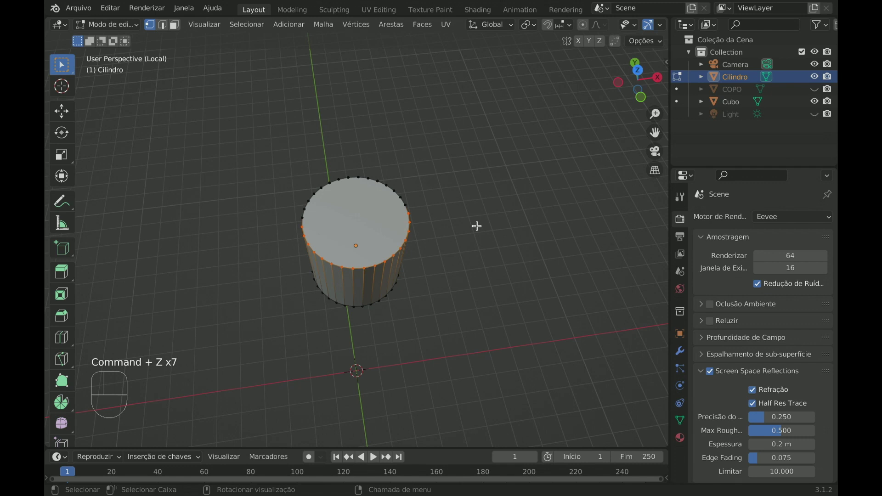
key(KP_1)
key(Tab)
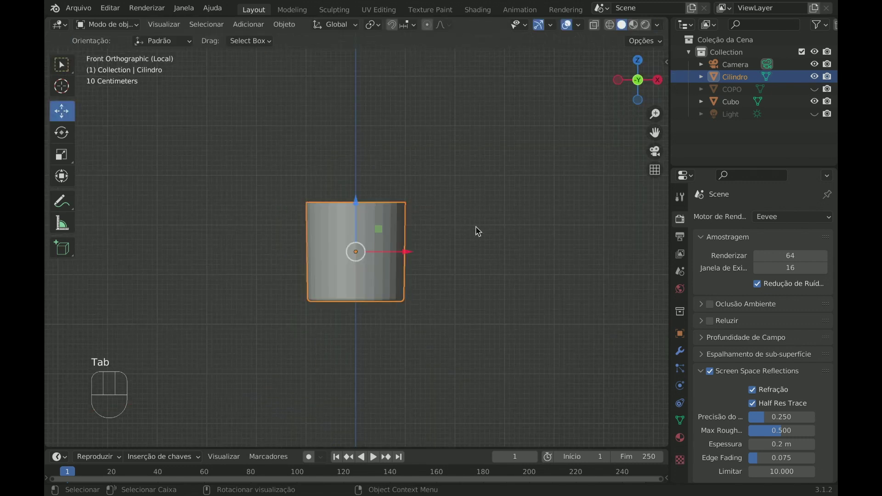
Scale the cup taller along Z, flare the top ring by about 1.09, and toggle X-Ray.
key(s)
key(z)
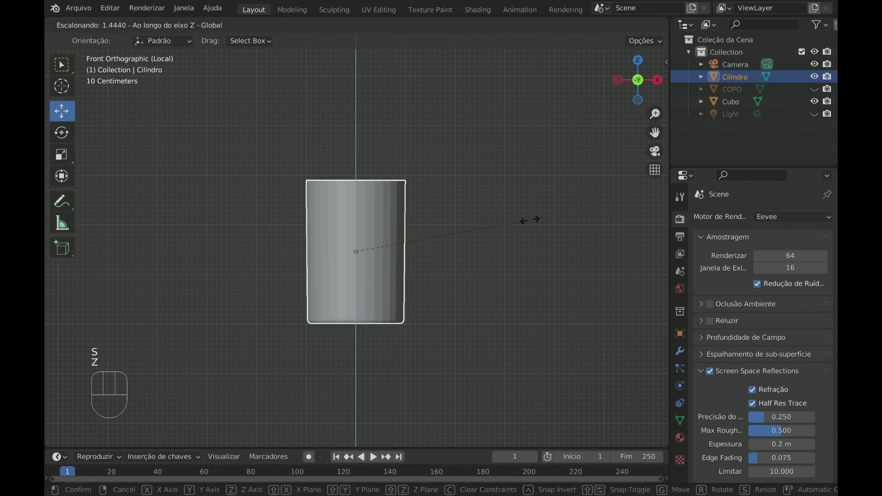
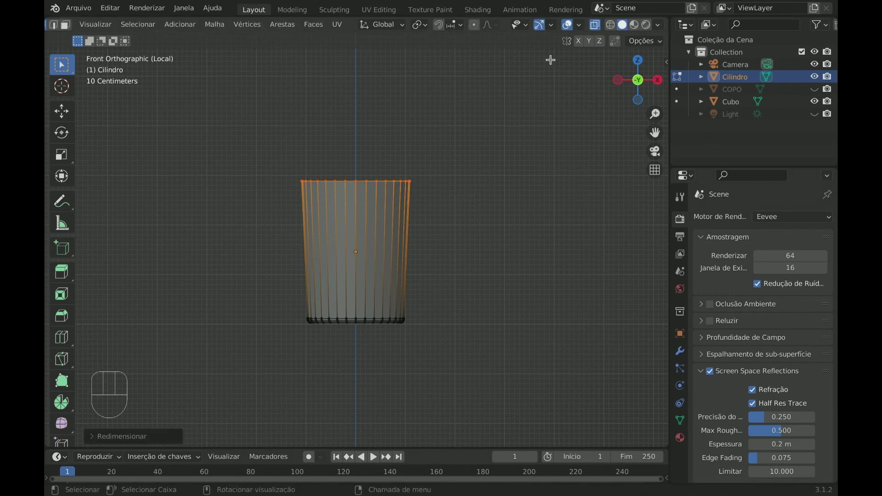
click(595, 25)
In face select, pick the top face and bring up Delete to remove it.
key(Tab)
key(Tab)
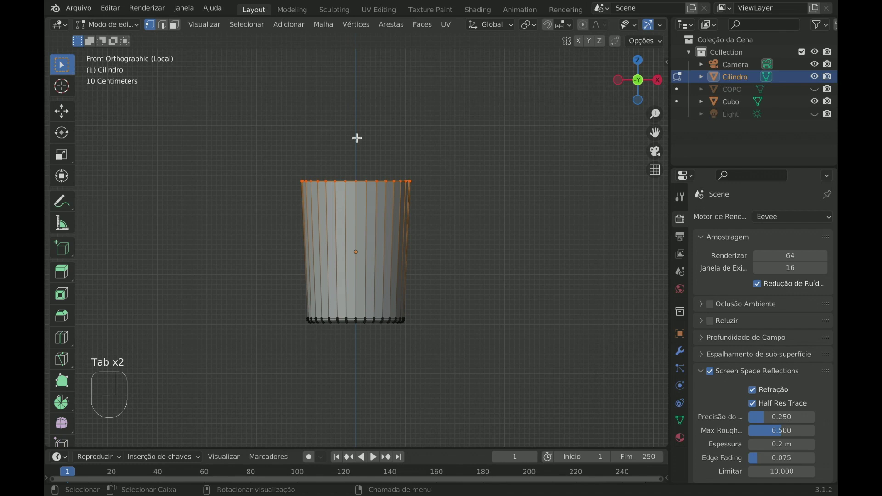
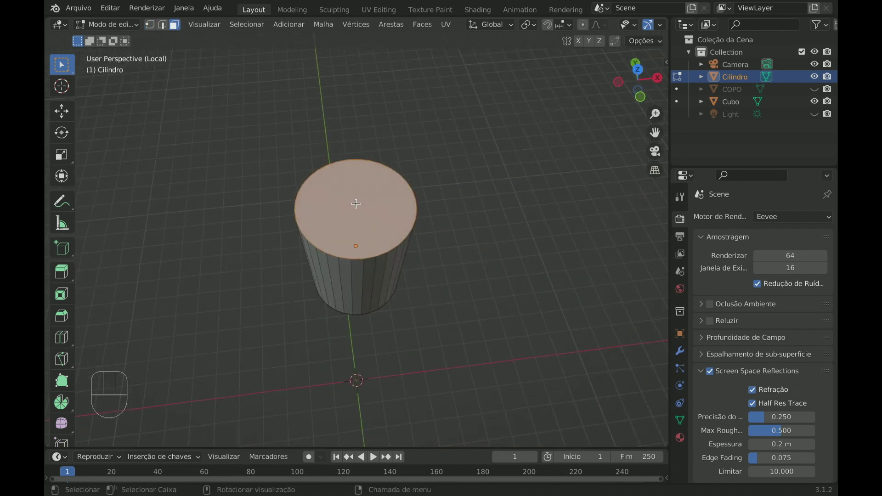
key(x)
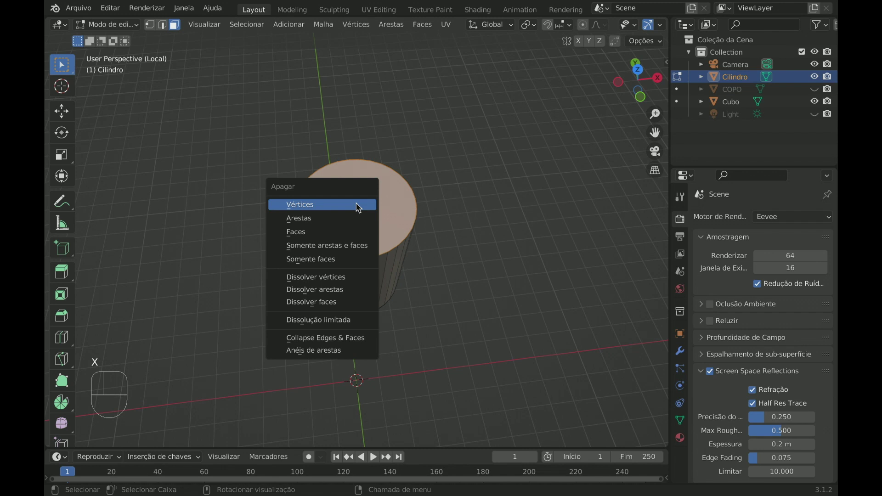
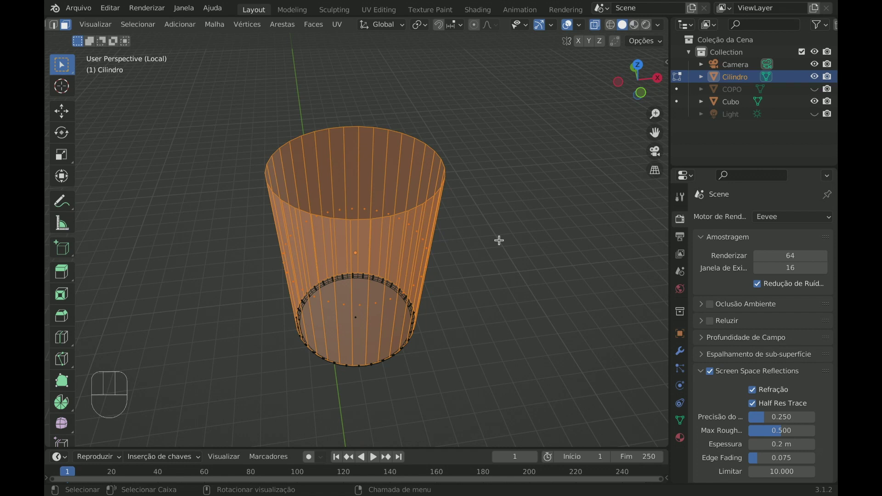
Extrude all faces along normals to give the cup wall thickness.
key(alt+e)
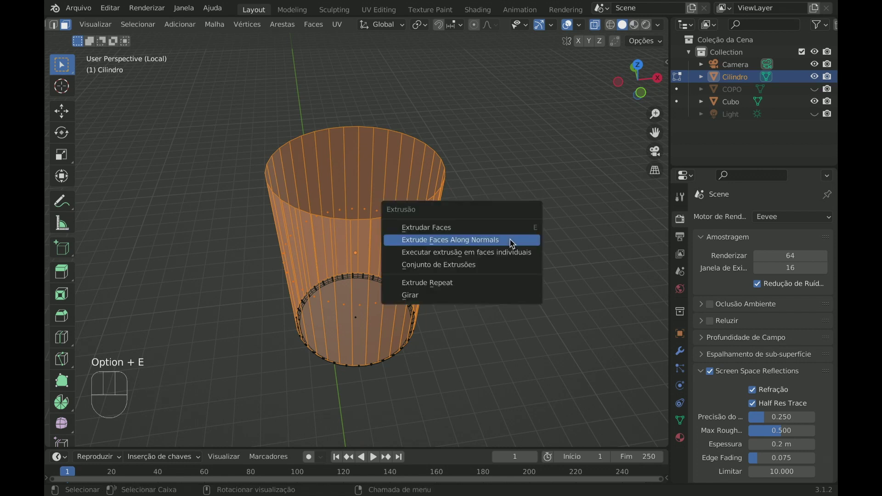
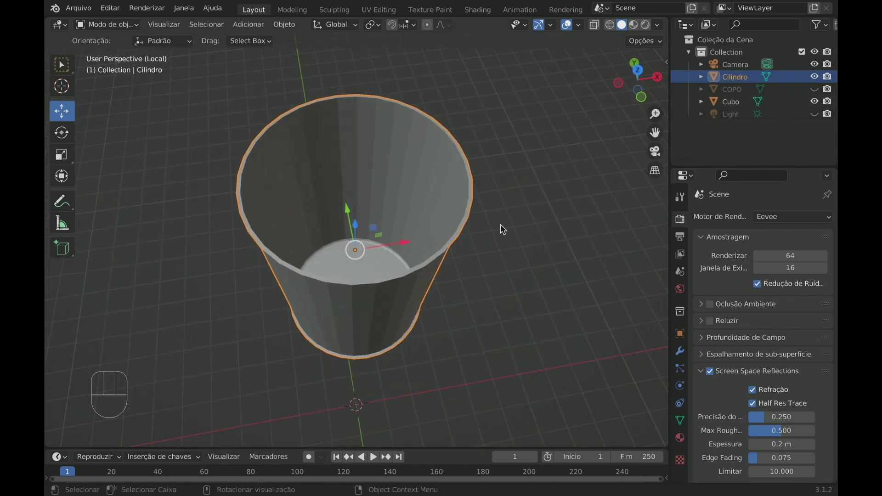
Bevel the cup's rim edge loops in Edit Mode to soften the lip.
key(Tab)
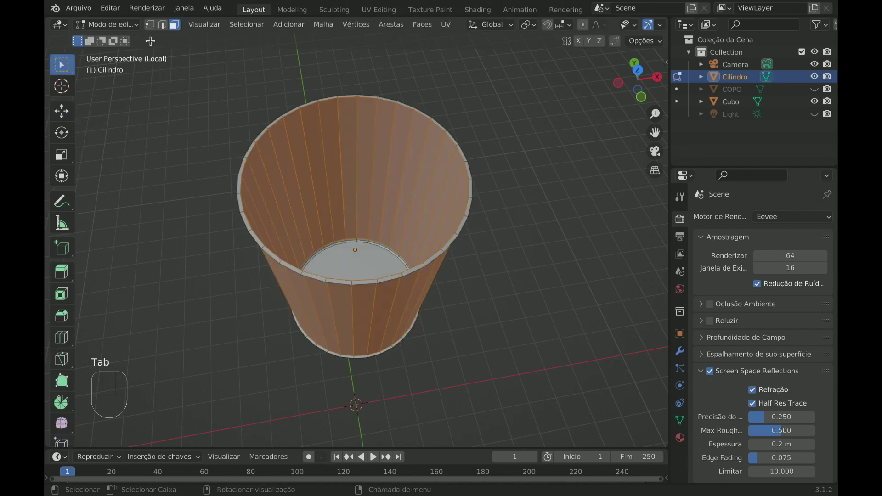
click(169, 29)
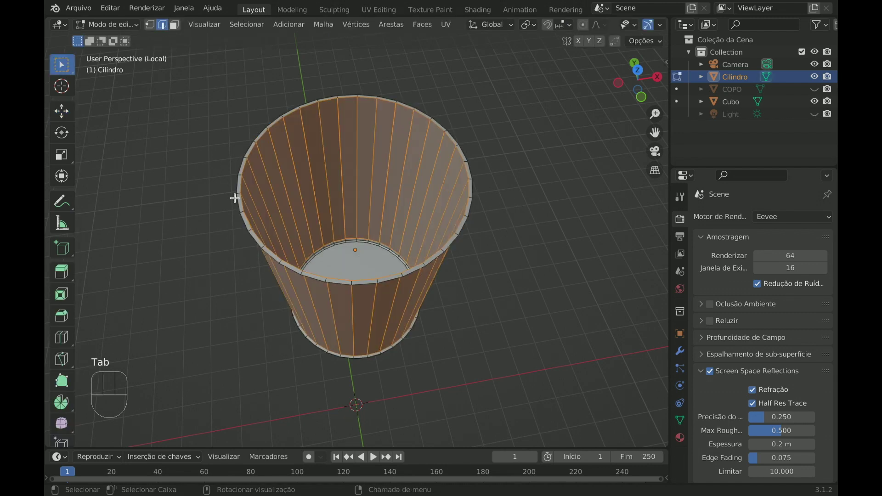
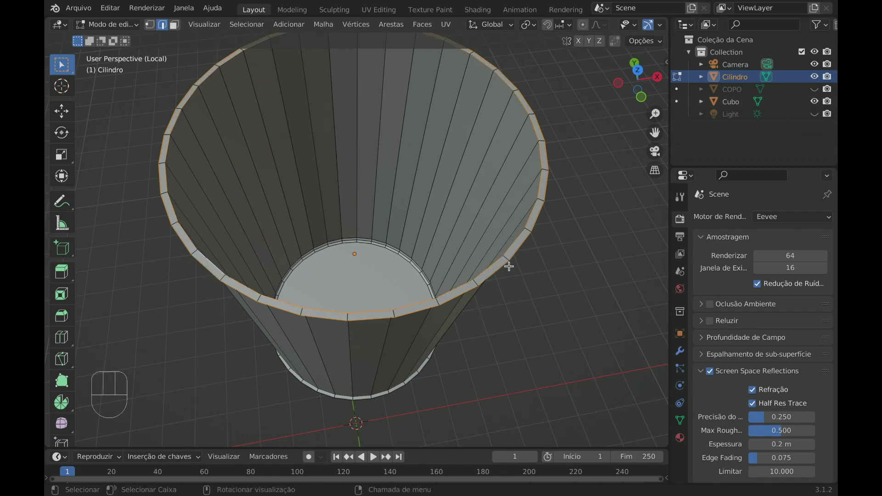
key(super+b)
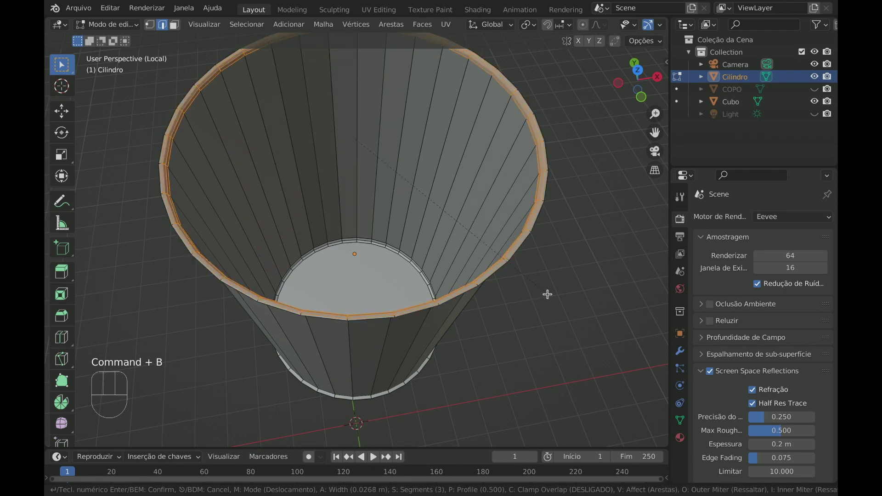
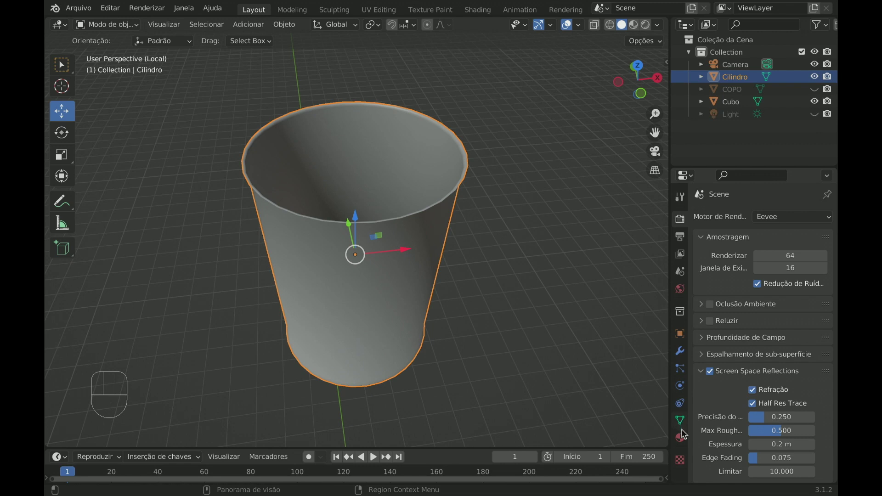
Enable Auto Smooth (30°) under the cup's Normals and inspect the smoothed result.
click(686, 436)
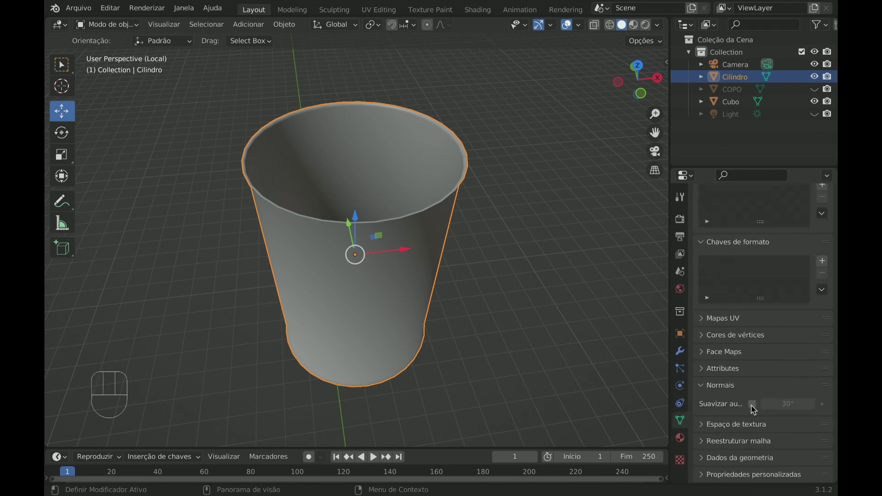
click(754, 409)
drag(494, 255, 494, 260)
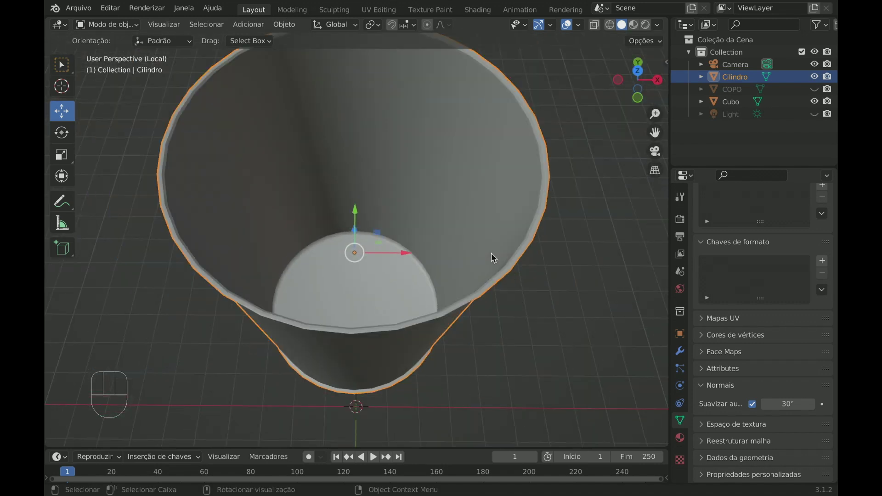
drag(421, 243, 547, 218)
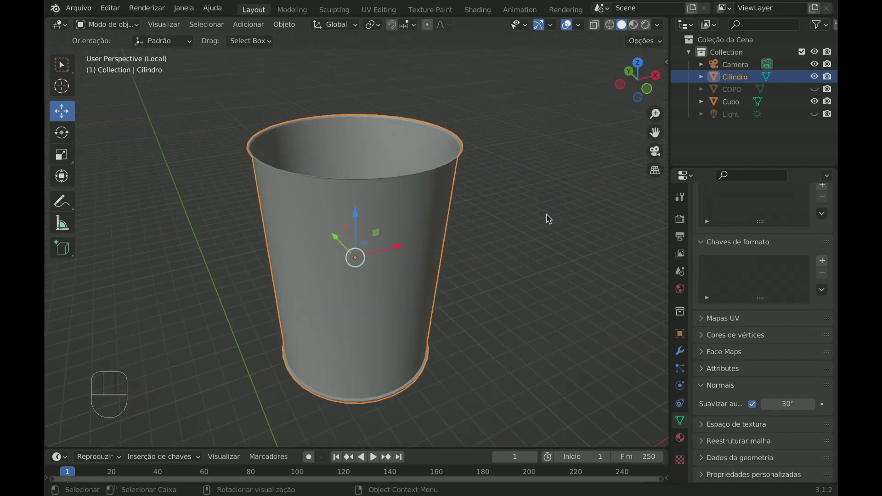
drag(499, 166, 422, 172)
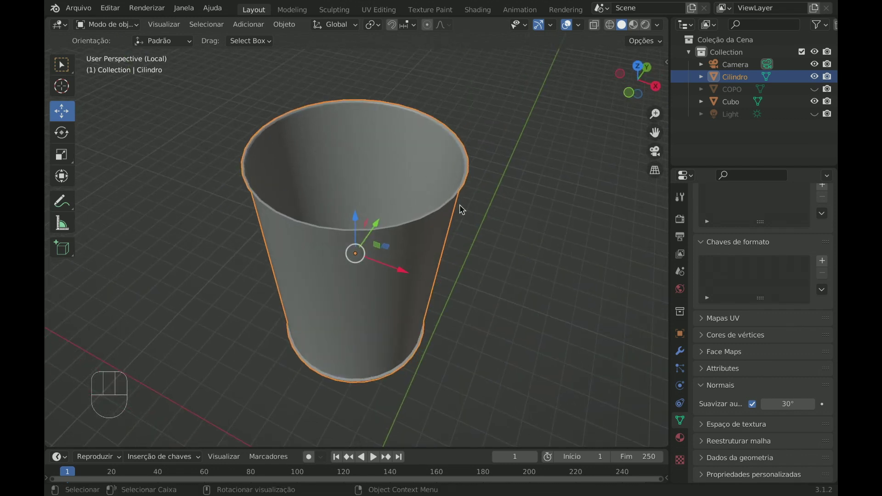
drag(466, 192, 434, 171)
drag(452, 182, 510, 163)
middle_click(507, 169)
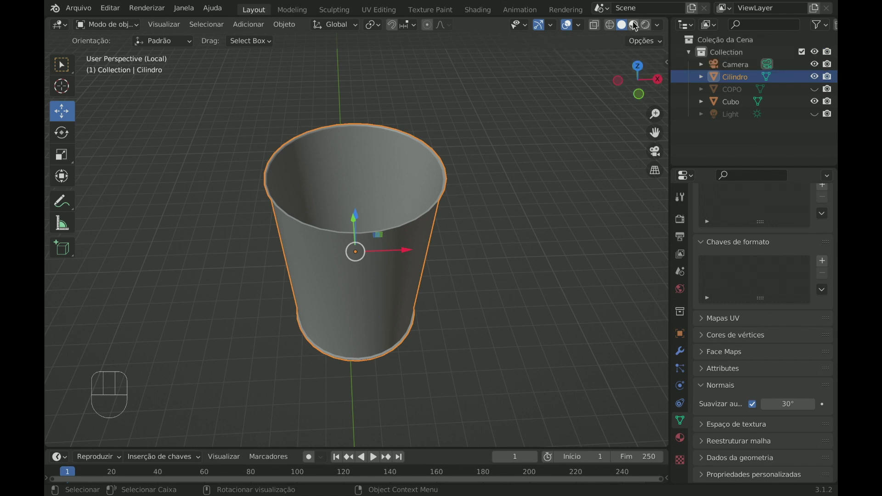
Assign the existing VIDRO2 glass material to the cup in Material Preview shading.
click(634, 23)
drag(495, 231, 488, 231)
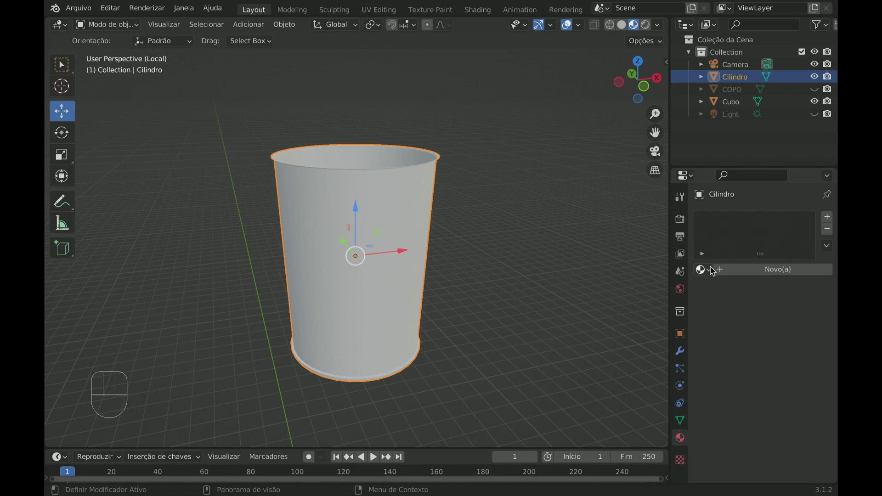
click(722, 270)
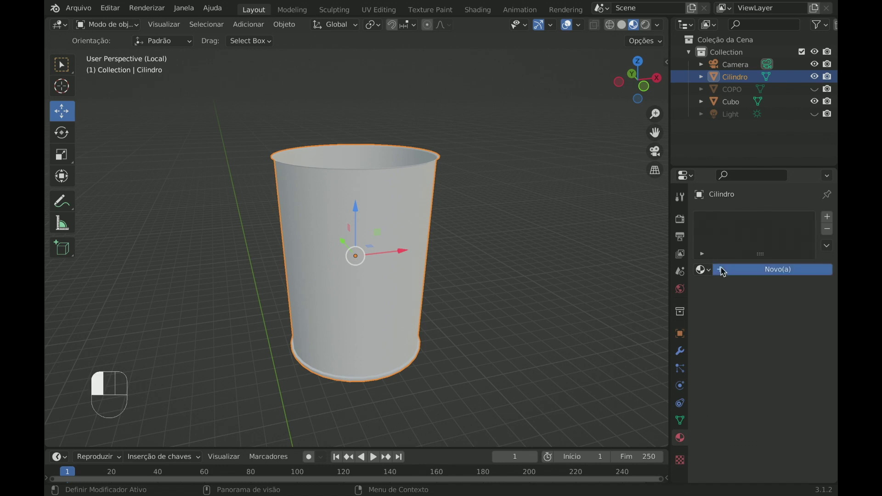
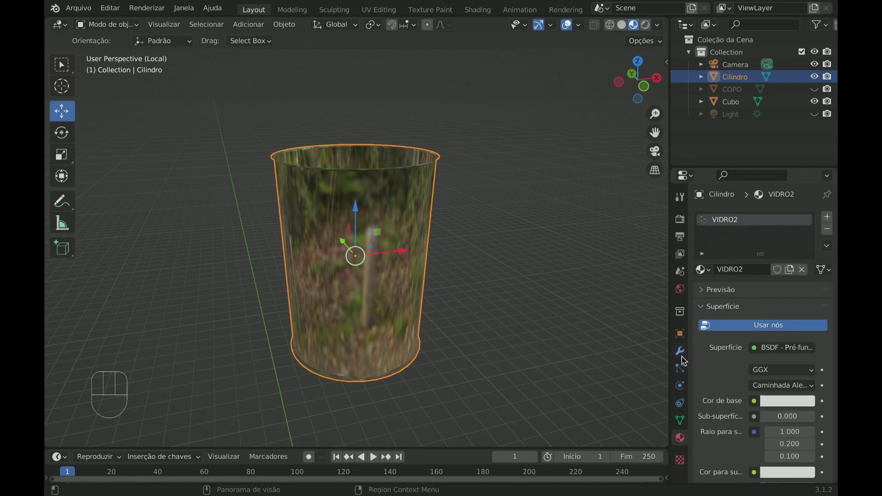
Set the scene's render engine to Cycles in Render Properties.
click(686, 224)
drag(778, 220, 772, 257)
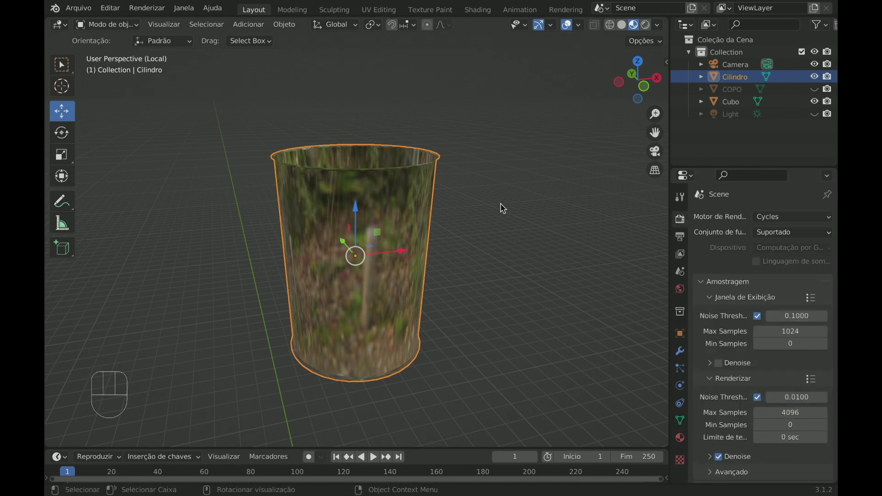
View the glass cup in Rendered shading and look around the neon-lit scene.
click(645, 27)
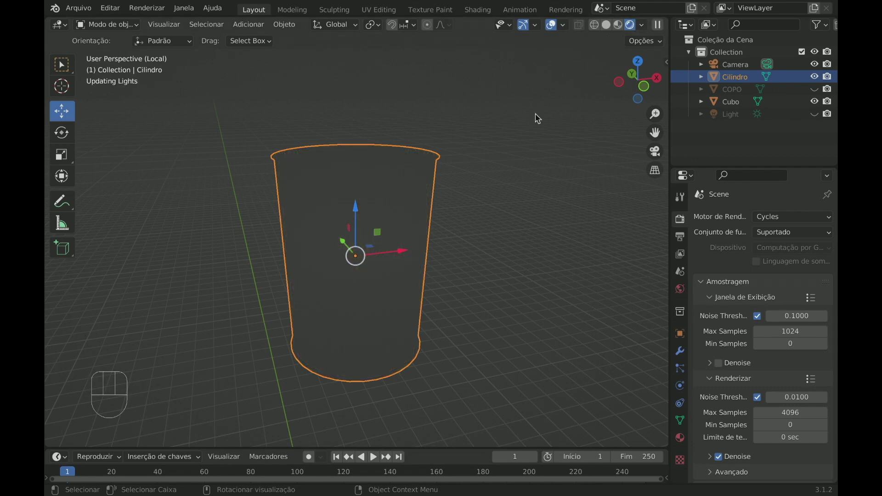
drag(485, 193, 494, 200)
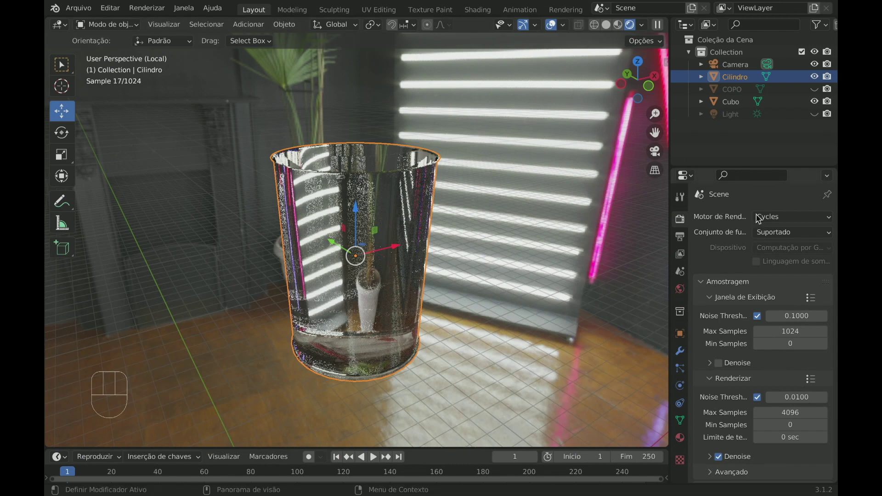
drag(771, 219, 768, 236)
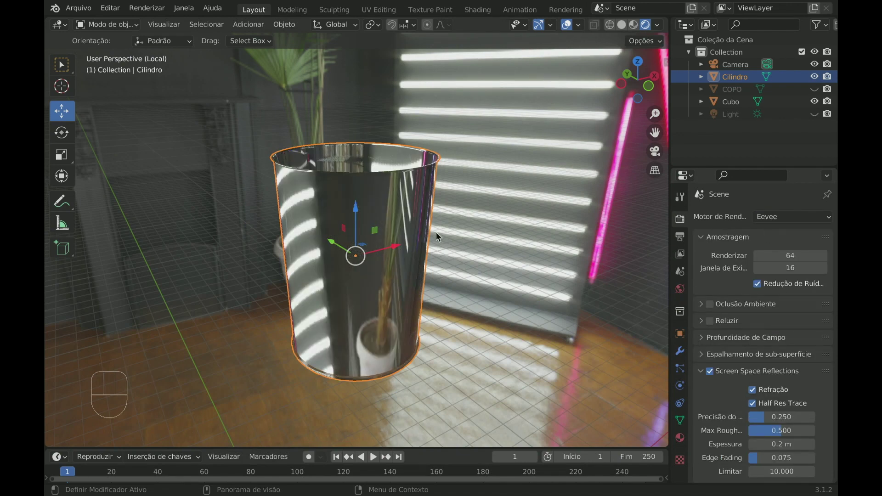
drag(429, 236, 444, 211)
drag(448, 225, 444, 211)
drag(464, 202, 448, 201)
drag(467, 204, 462, 219)
drag(452, 220, 404, 223)
drag(367, 222, 709, 237)
drag(773, 218, 772, 264)
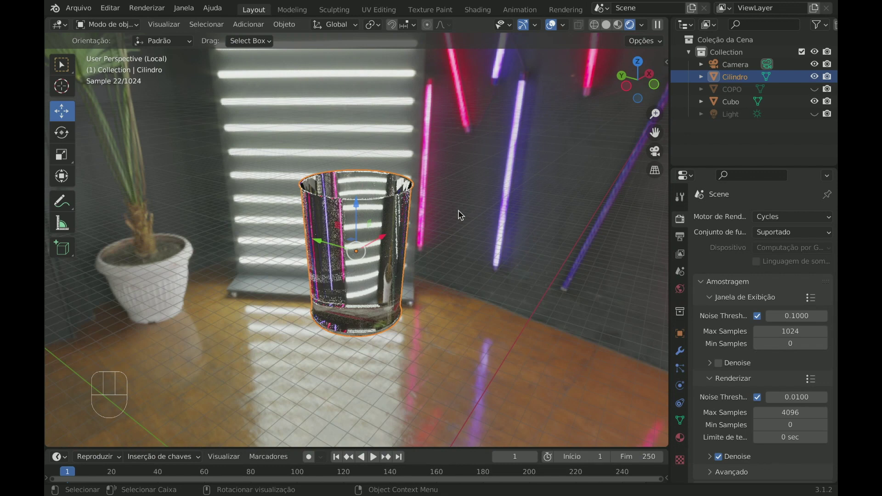
From front view, move the cup down about 0.095 m along Z so it rests on the tabletop.
key(/)
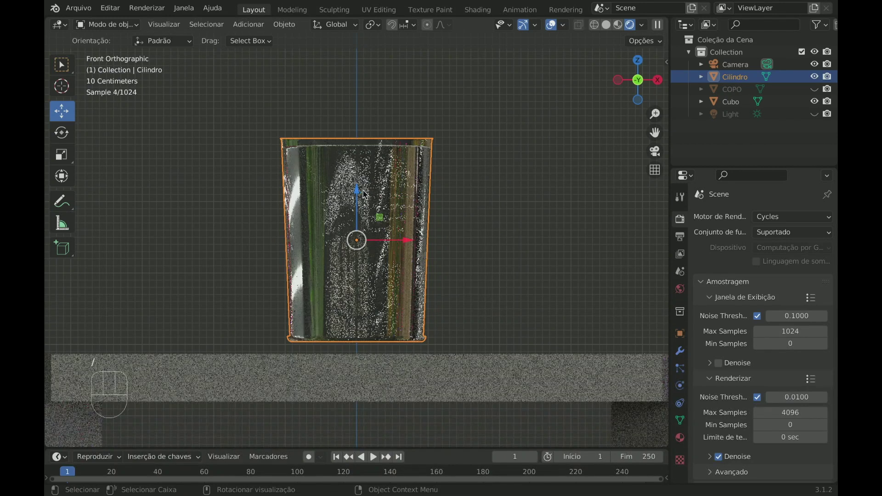
drag(360, 194, 362, 206)
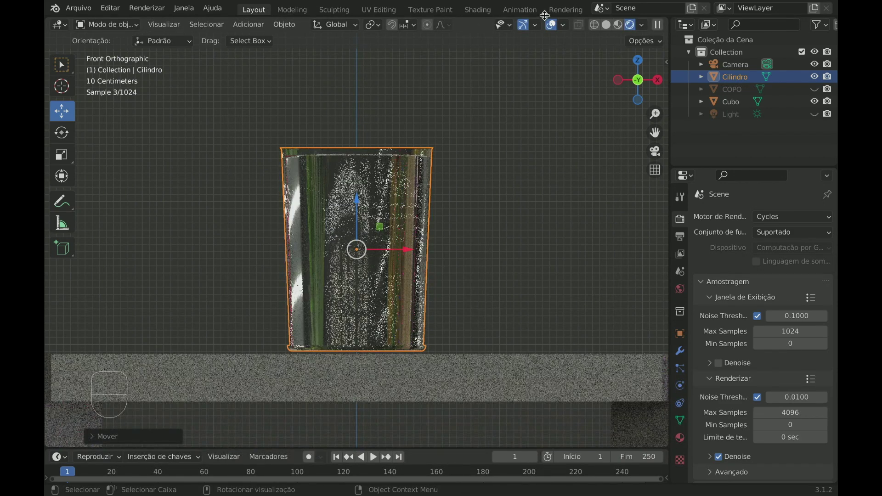
drag(535, 169, 516, 170)
drag(510, 176, 483, 187)
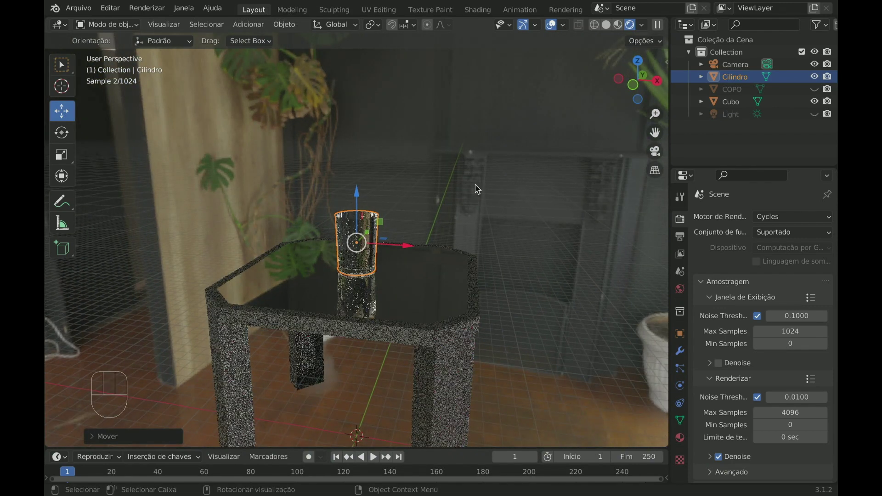
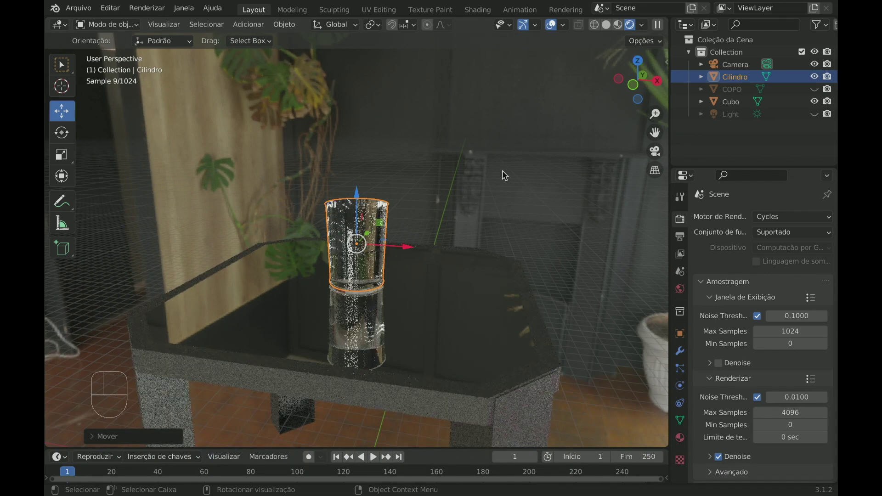
Slide the cup across the table toward the neon lights, hide viewport overlays and frame it close.
drag(517, 178, 417, 200)
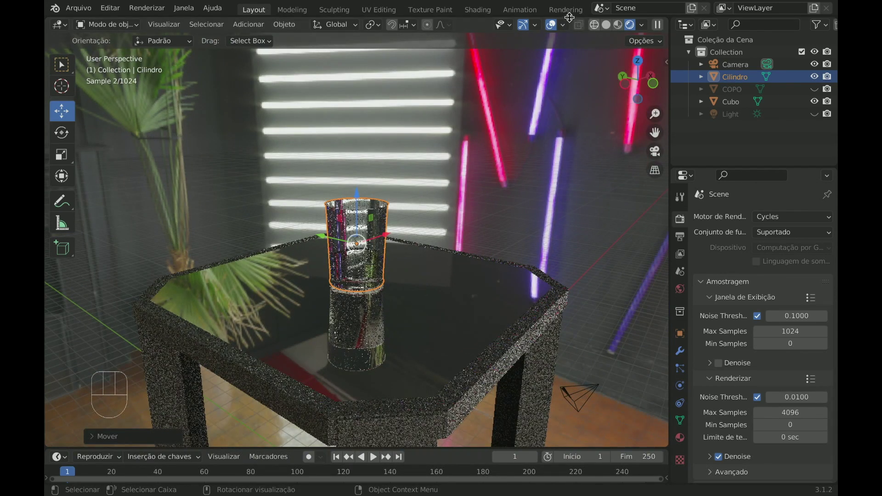
click(538, 28)
click(520, 25)
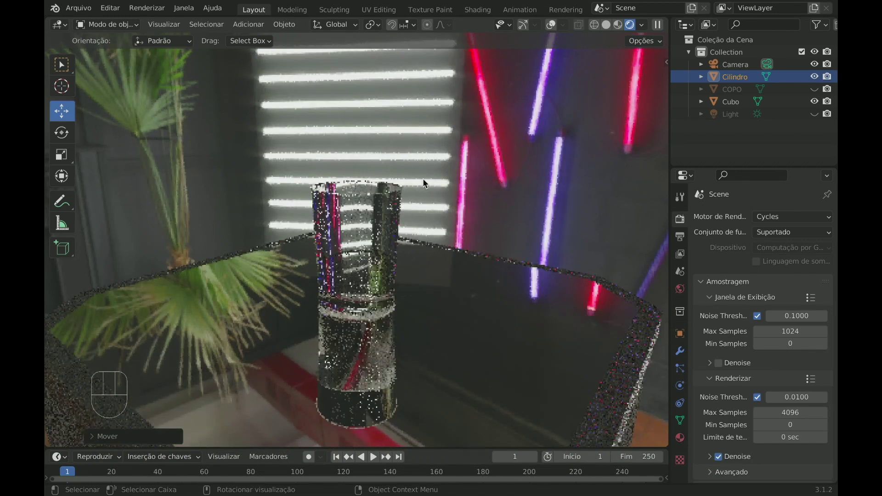
drag(435, 179, 440, 174)
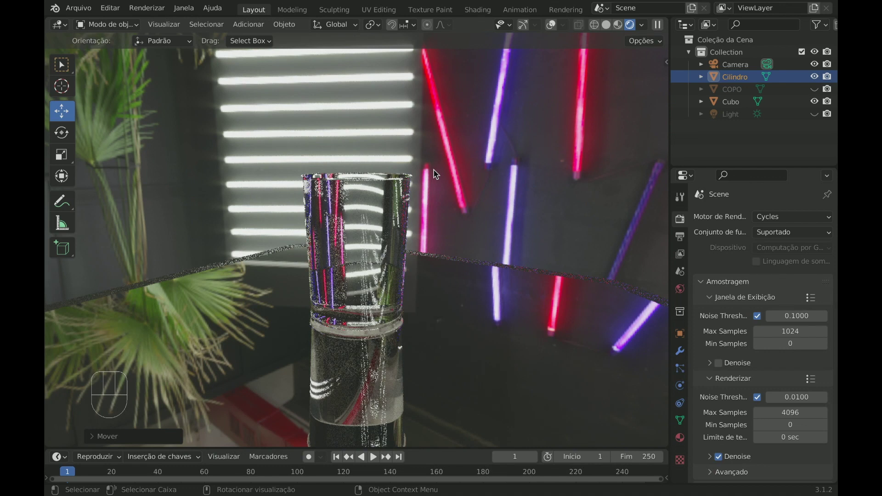